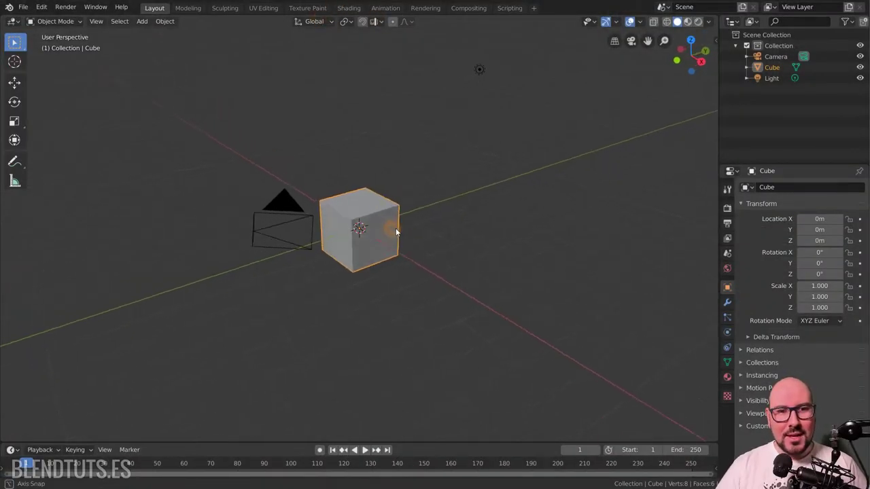
Duplicate the cube as independent copy Cube.001 placed to the left, then reselect the original cube
scroll("up", 3)
scroll("down", 3)
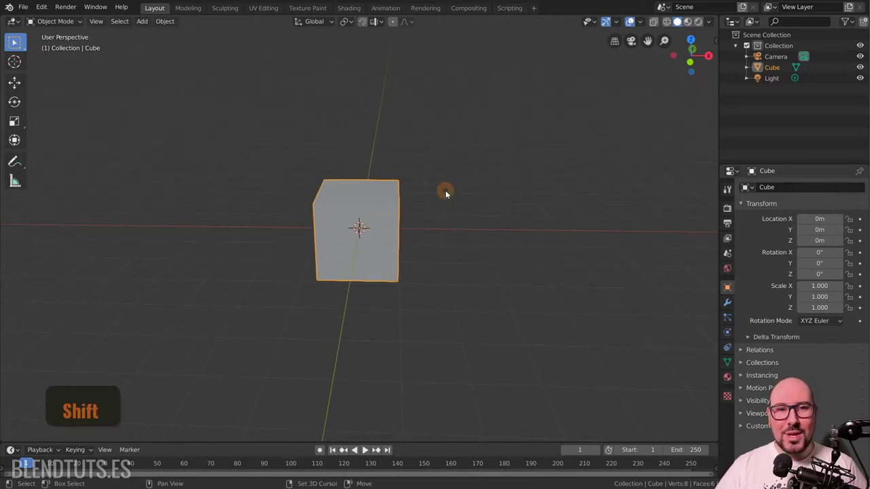
key("shift+d")
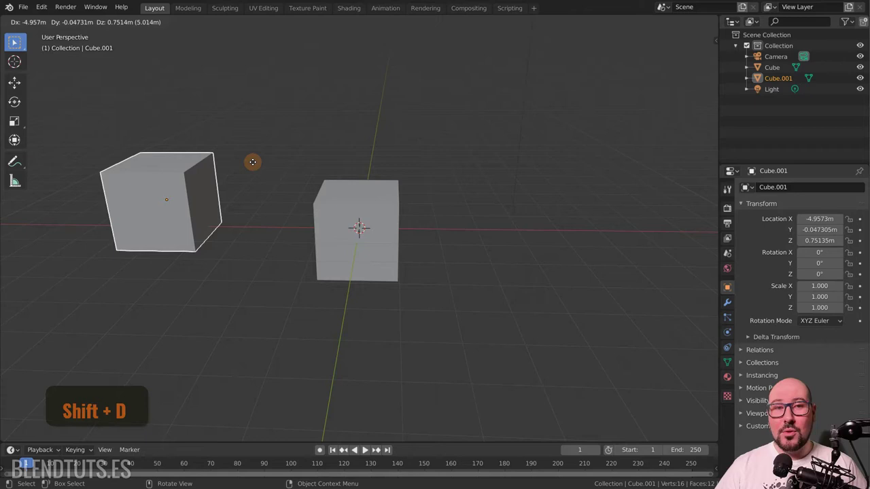
left_click(254, 163)
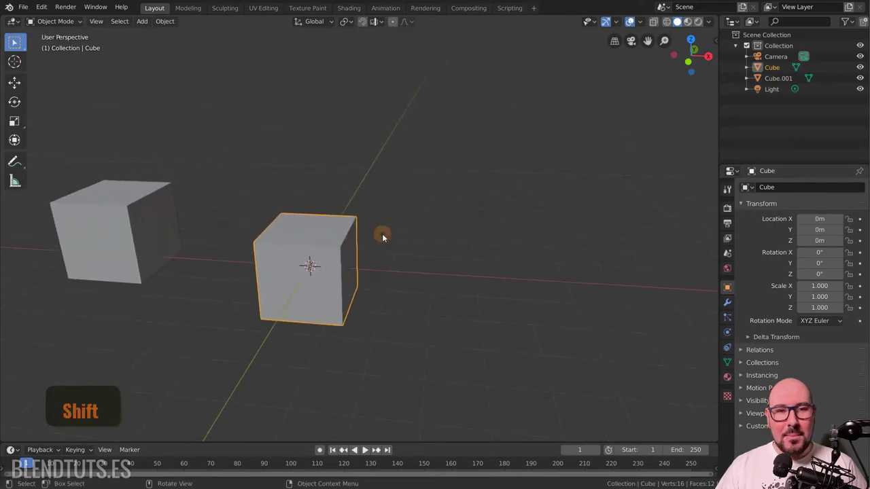
scroll("down", 3)
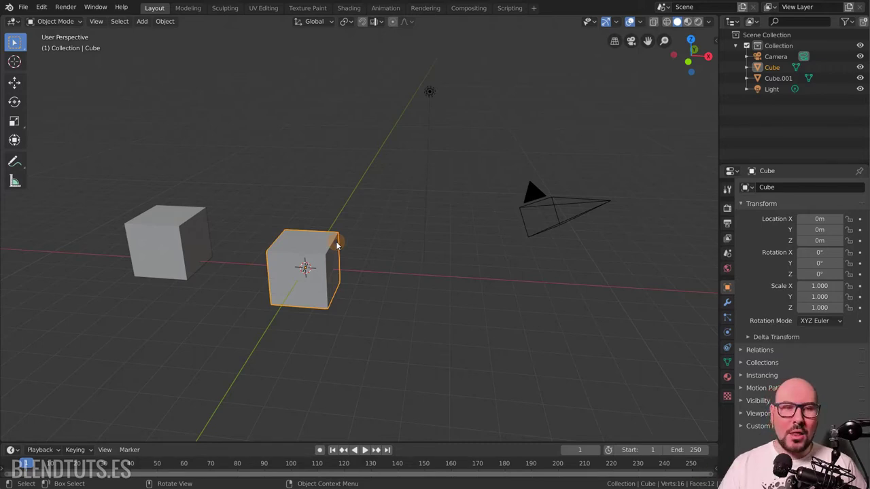
Create linked duplicate Cube.002 with Alt+D and place it to the right of the cube
key("alt+d")
key("alt+d")
left_click(481, 214)
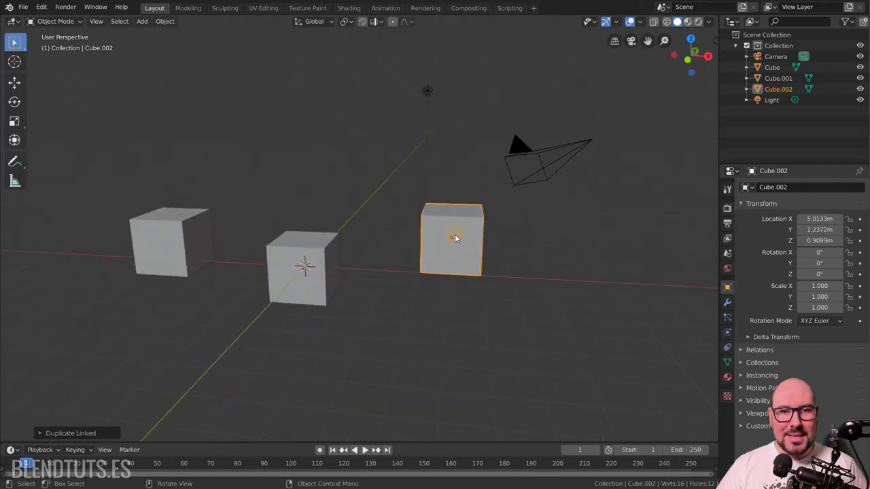
Briefly edit Cube.002's shared mesh in face mode and return to Object Mode
key("Tab")
key("3")
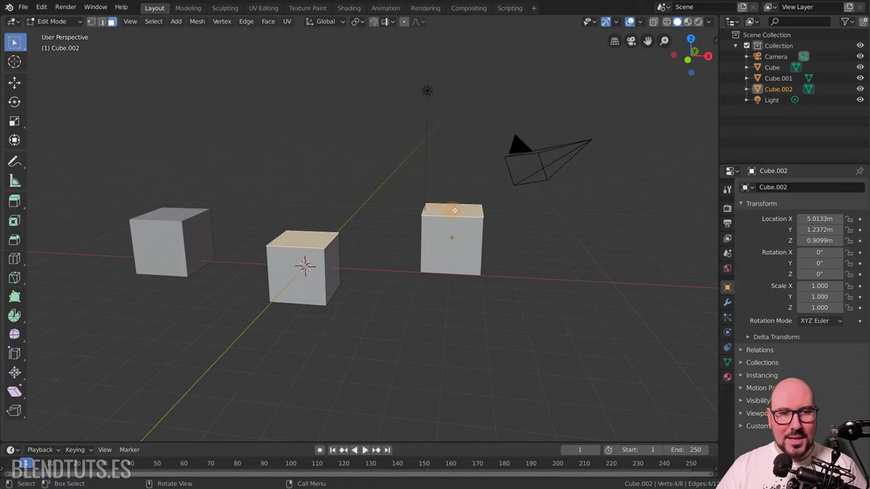
key("3")
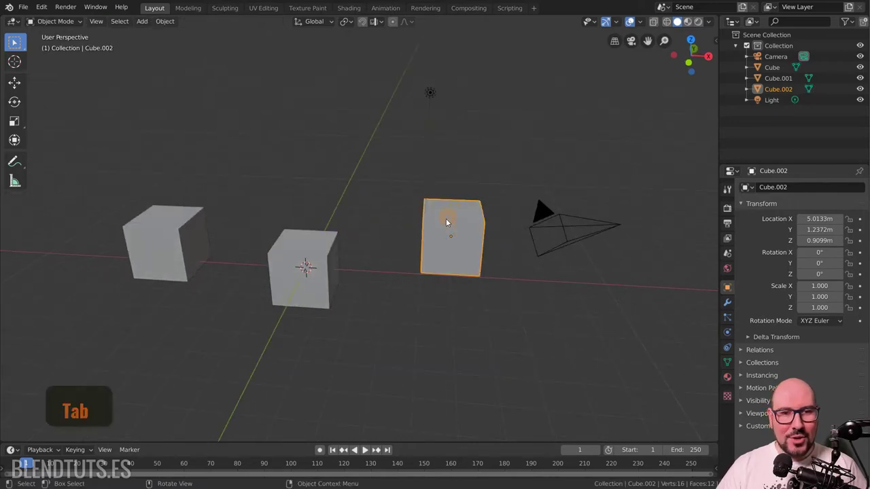
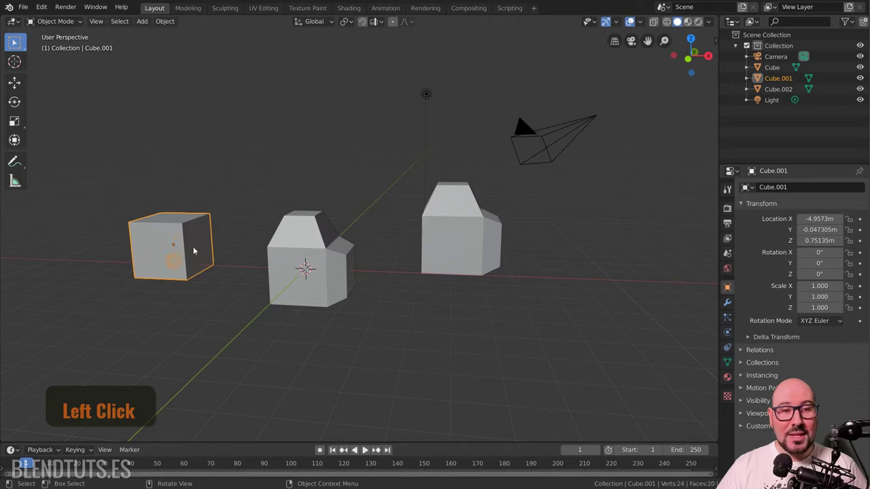
Select the reshaped cubes and show Cube.002's Object Data, its mesh Cube shared by 2 users
left_click(327, 261)
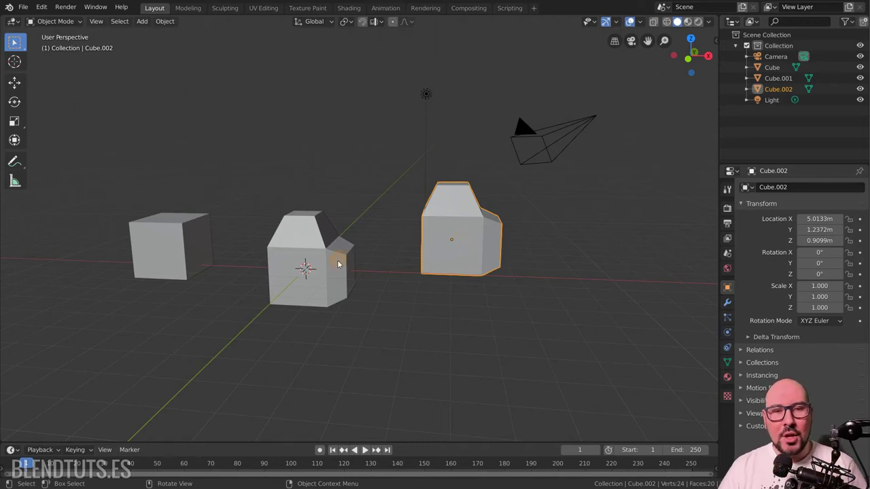
left_click(339, 269)
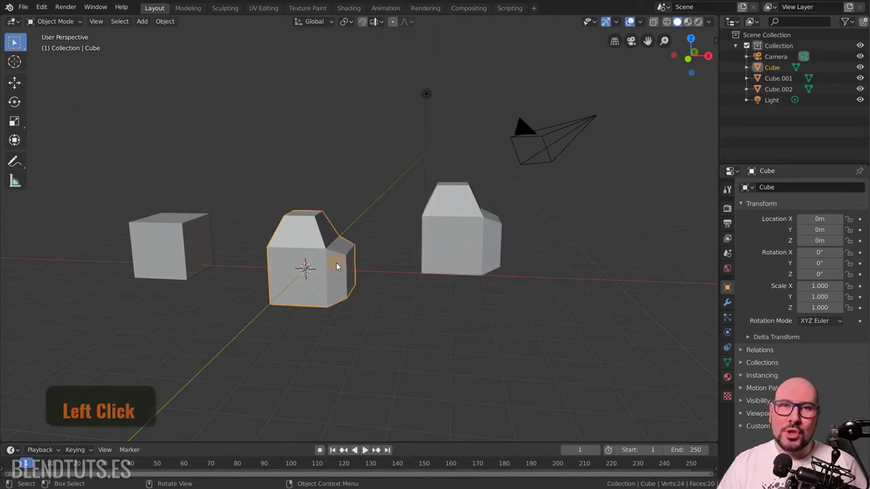
left_click(571, 136)
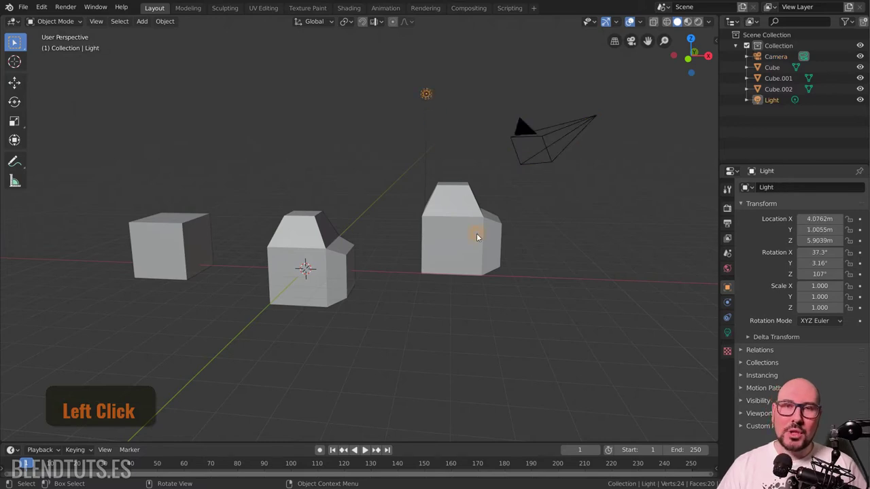
left_click(559, 150)
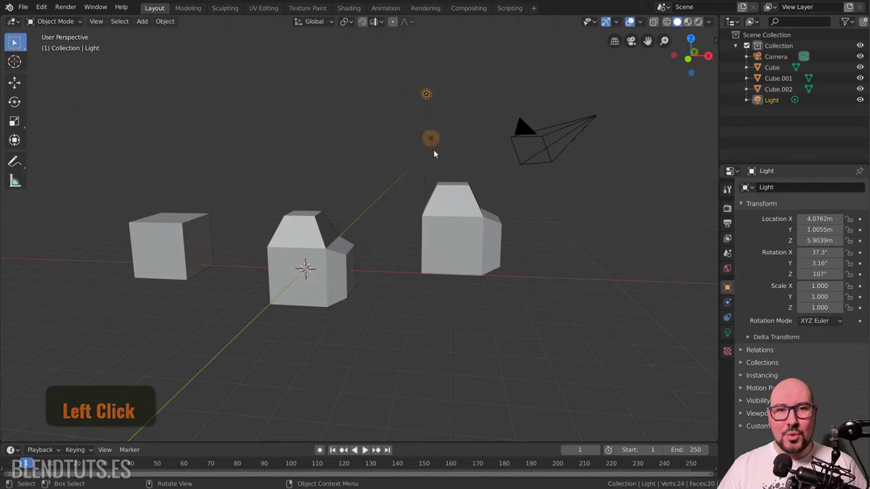
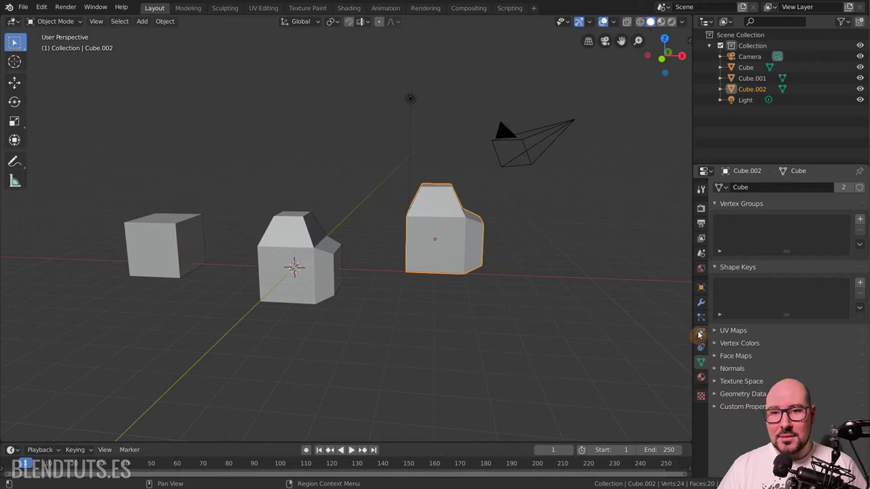
left_click(706, 293)
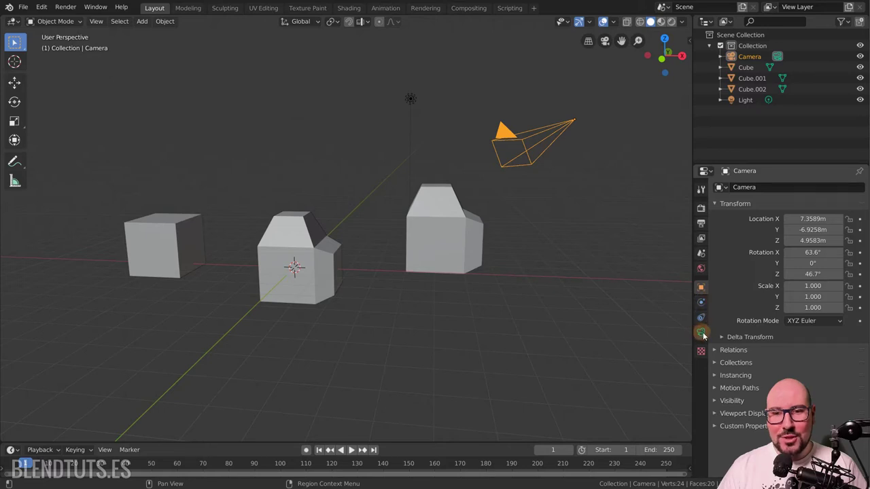
left_click(707, 338)
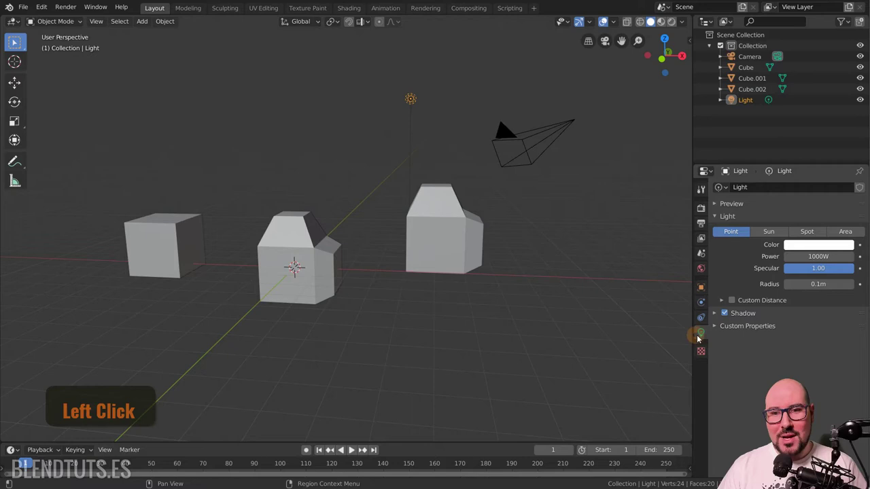
left_click(703, 292)
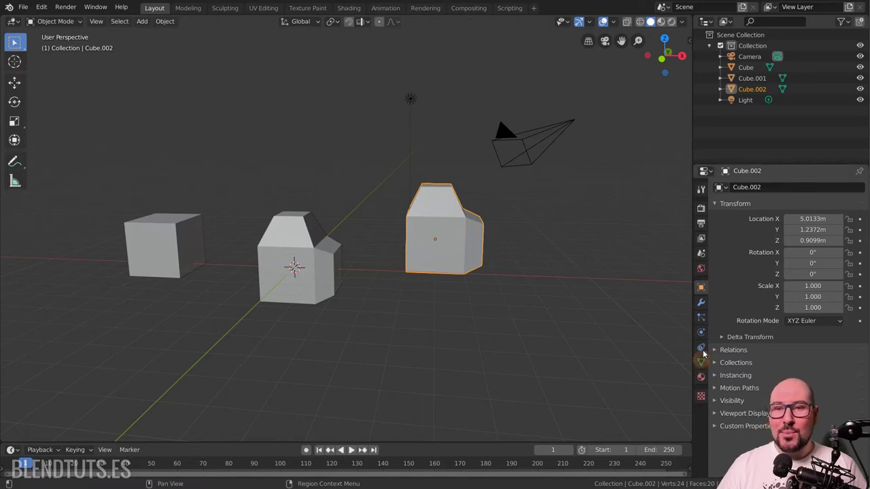
Rename the object Cube.002 to 'Cubo Modificado' in Object Properties
left_click(708, 310)
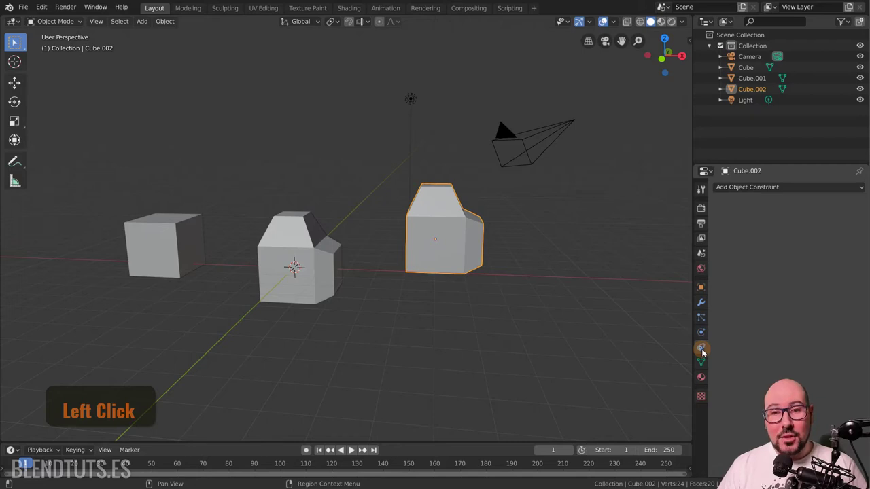
left_click(703, 321)
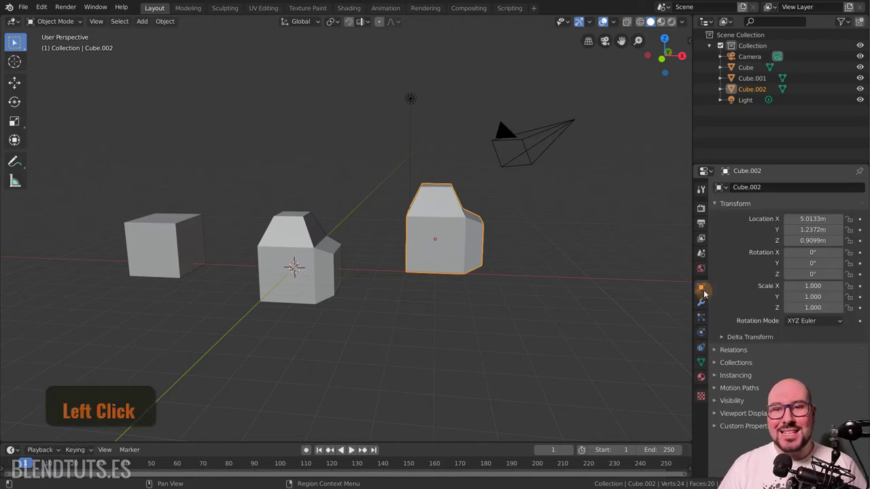
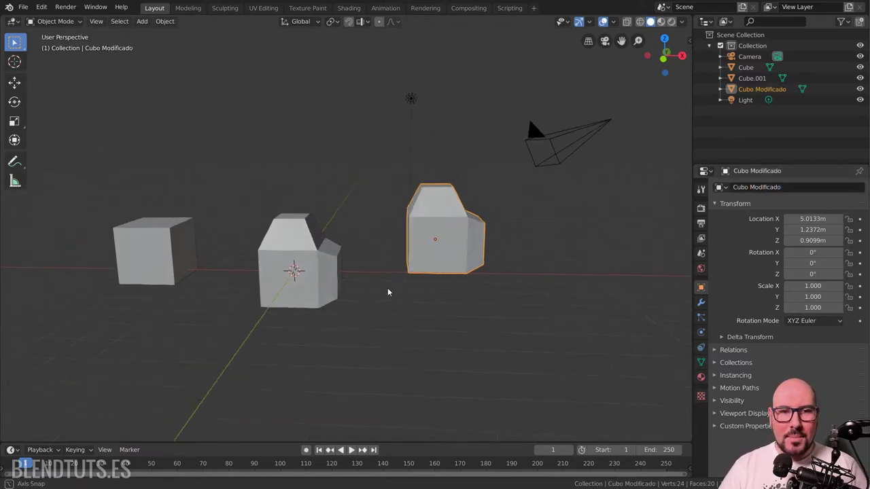
key("Return")
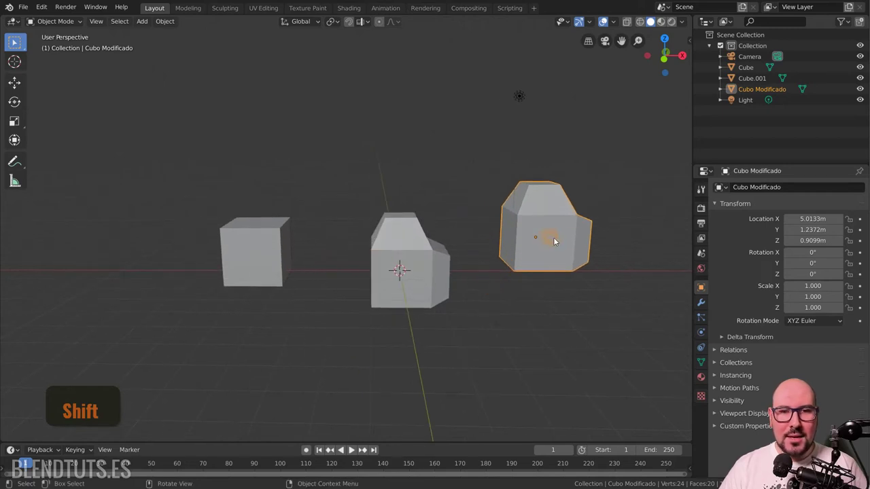
Begin renaming the shared mesh in Object Data Properties, typing 'Co M'
left_click(709, 364)
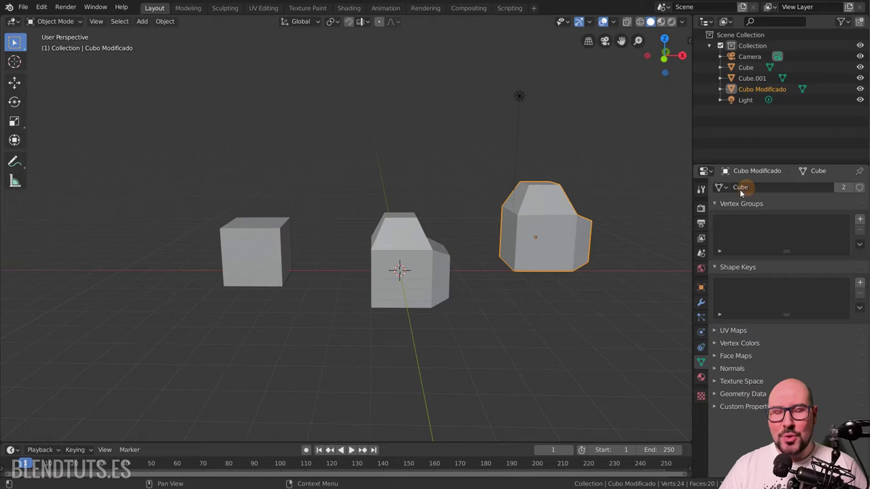
left_click(744, 190)
key("shift+c")
key("o")
key("space")
key("shift+m")
Name the shared mesh data 'Malla Modificada (Datos)', still used by two objects
key("i")
key("f")
key("i")
key("c")
key("d")
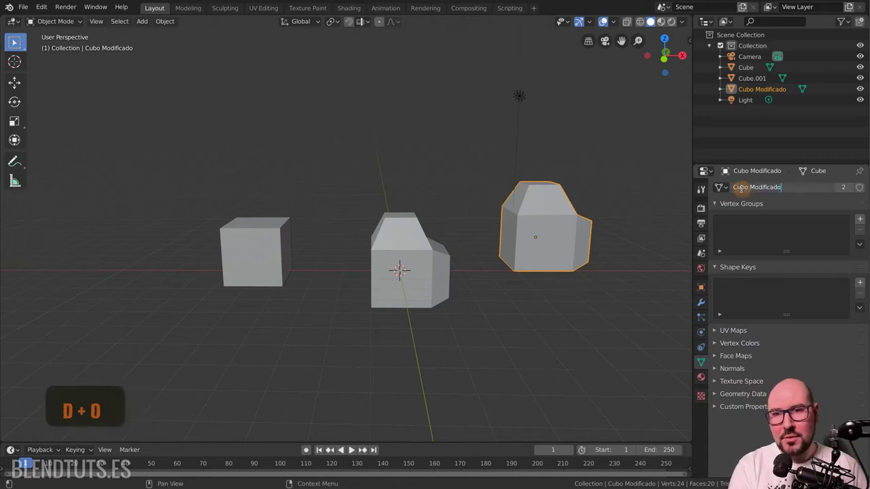
key("o")
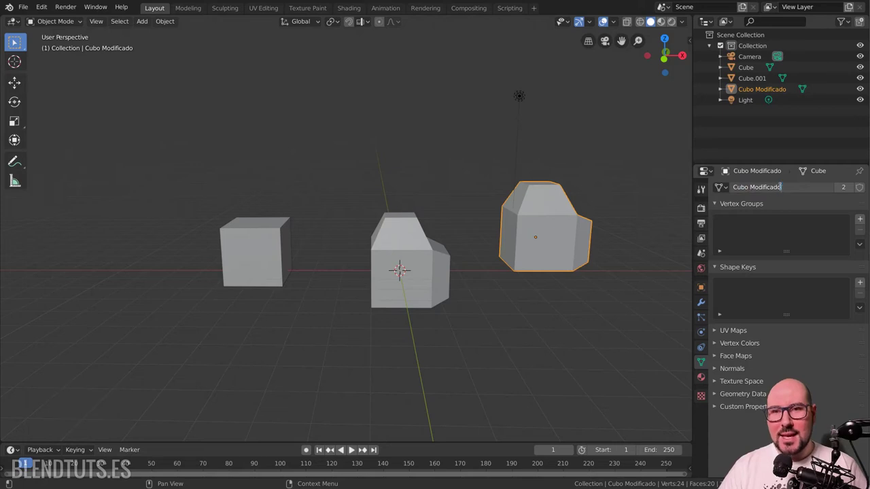
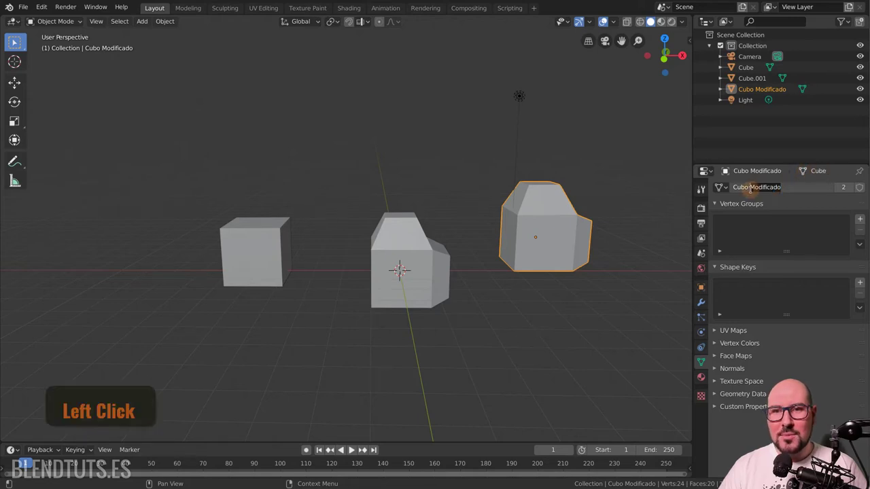
key("shift+m")
key("l")
key("l")
key("space")
key("shift+m")
key("o")
key("i")
key("c")
key("d")
key("space")
key("shift+8")
key("a")
key("t")
key("shift+9")
key("Return")
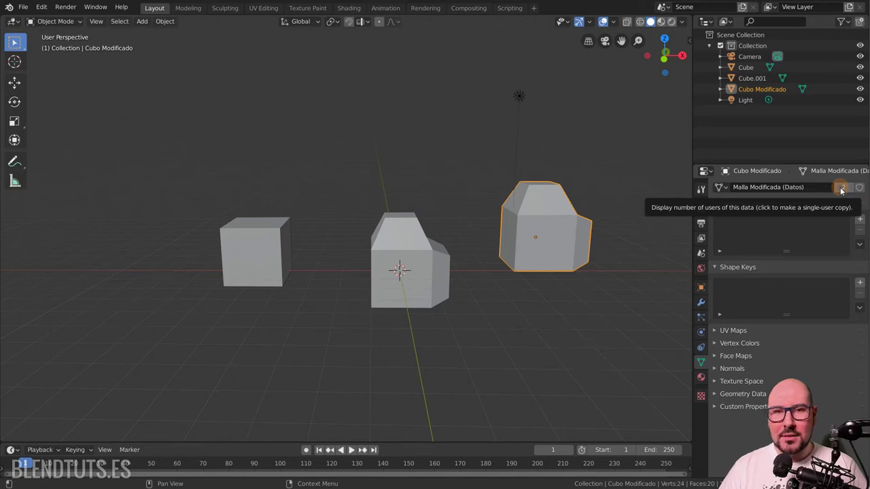
key("Return")
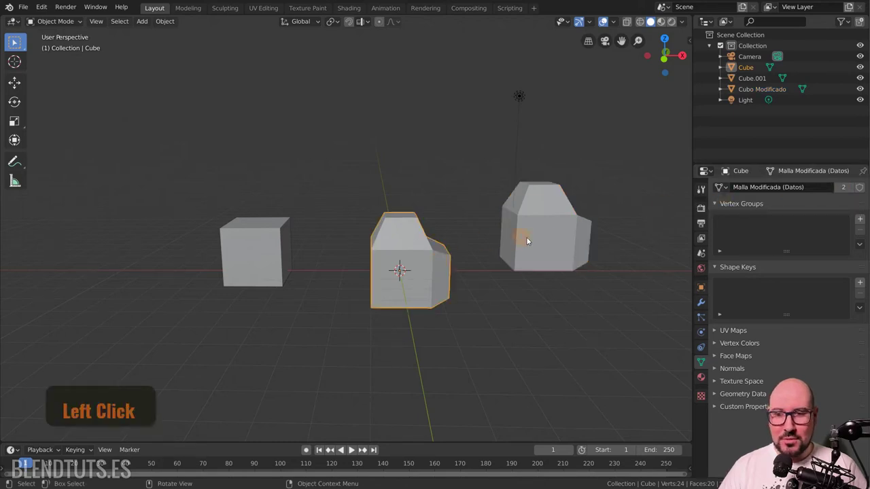
left_click(553, 254)
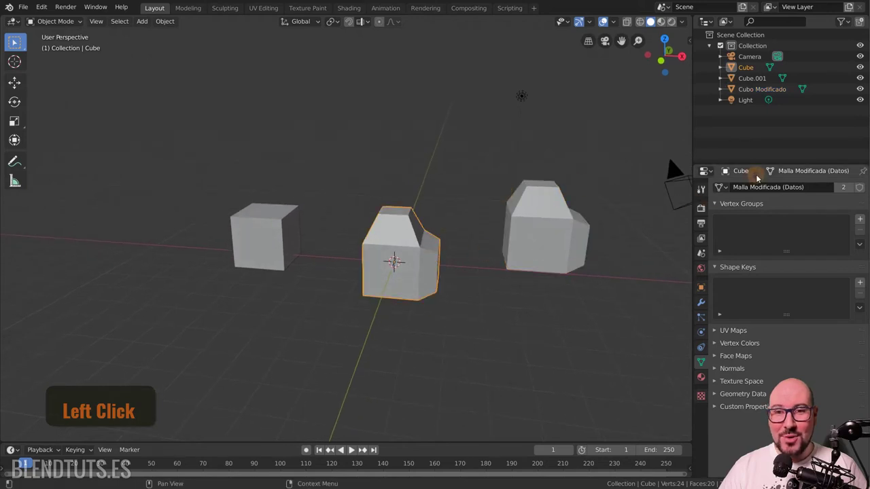
left_click(594, 222)
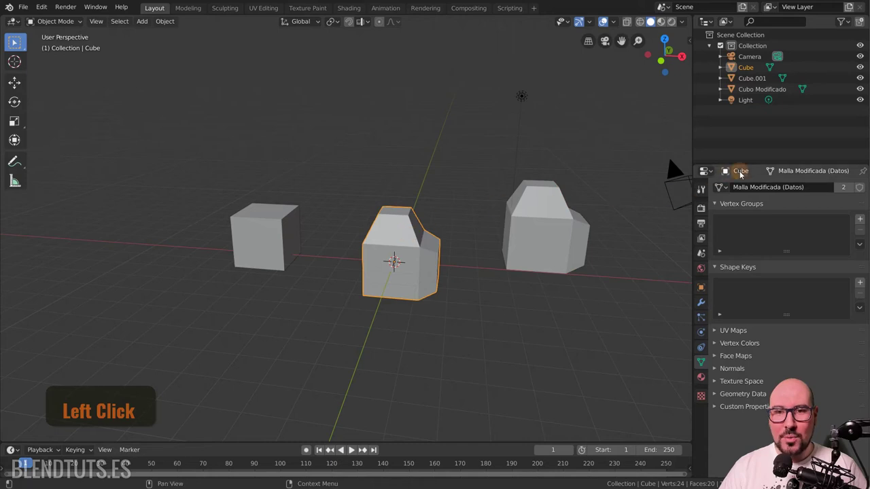
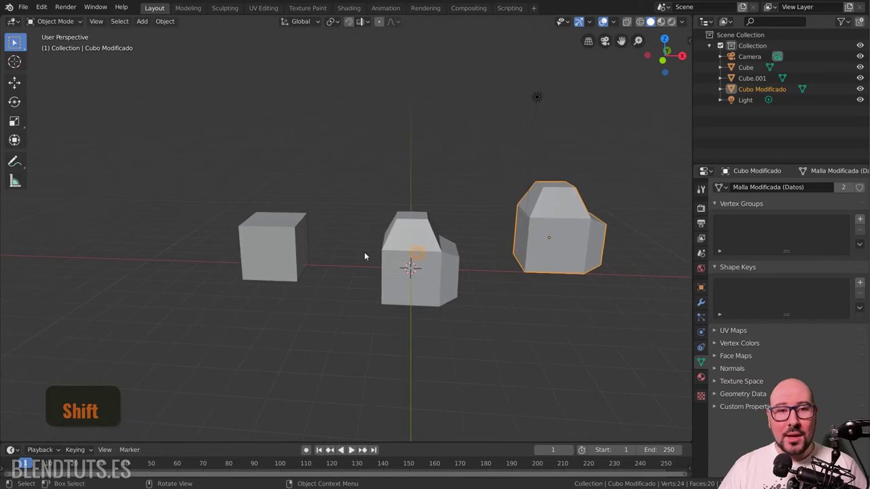
Select the plain Cube.001 and scale it up
left_click(315, 250)
scroll("up", 3)
scroll("down", 3)
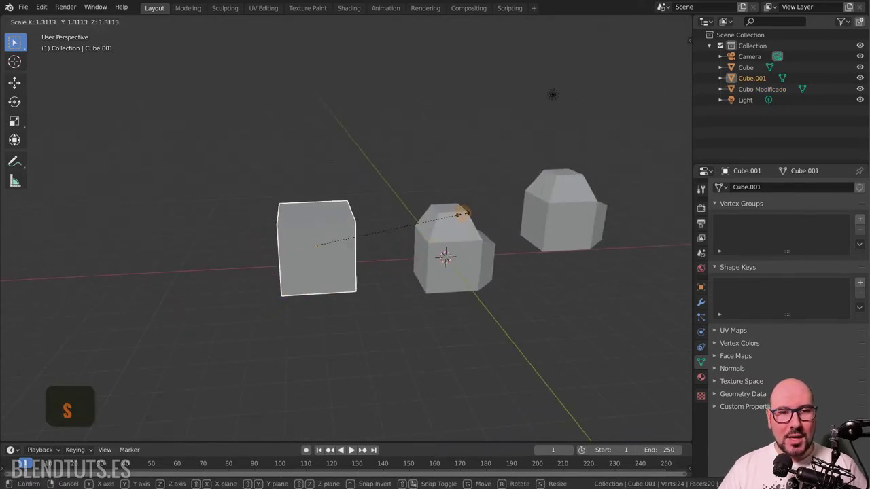
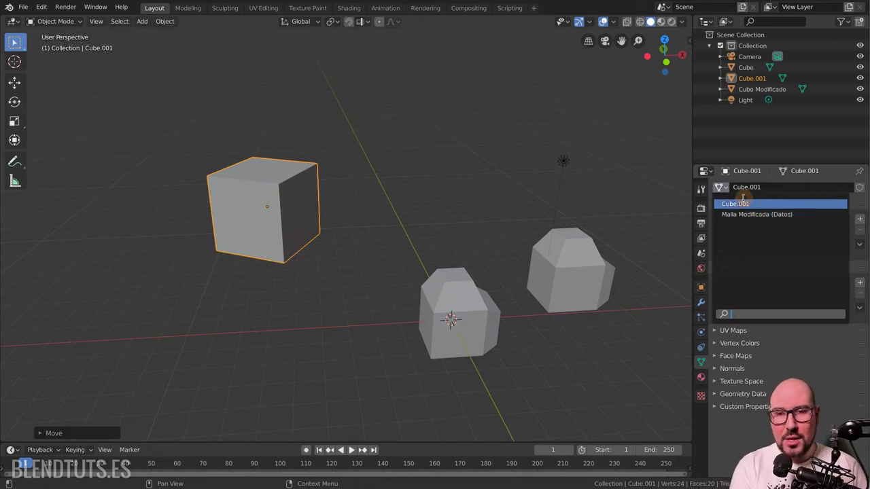
Search 'datos' in Browse Mesh and assign Malla Modificada (Datos) to Cube.001
key("d")
key("t")
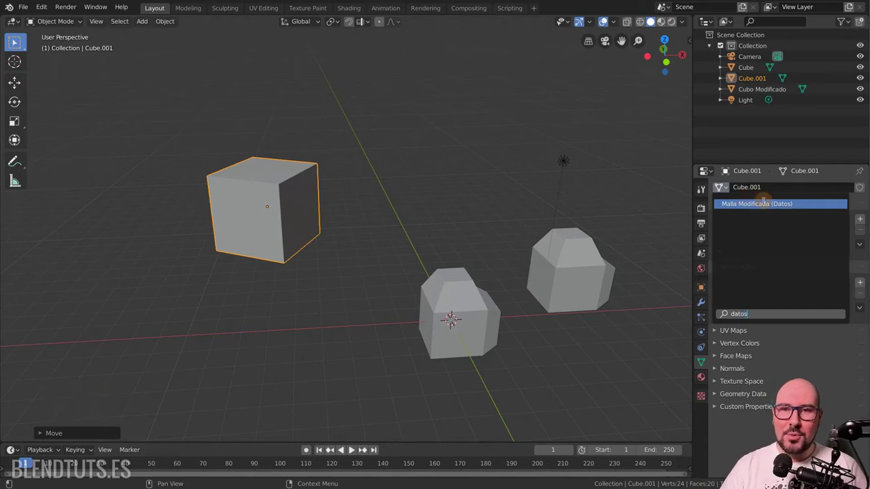
key("s")
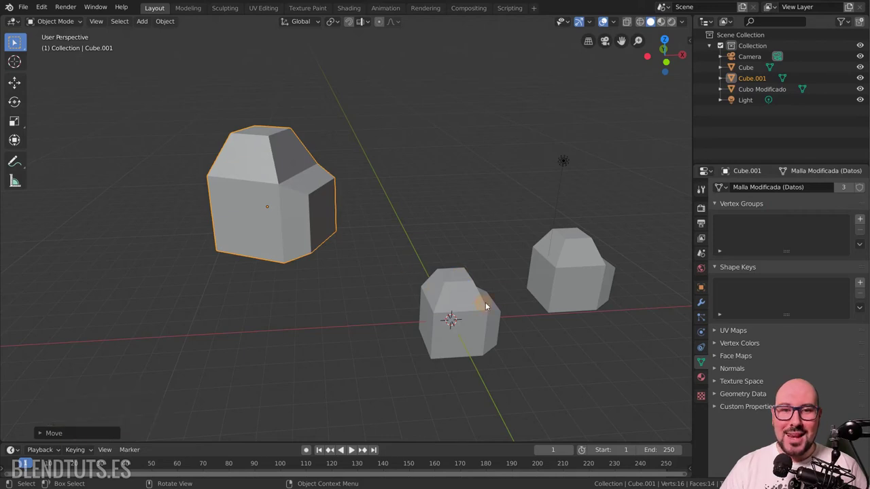
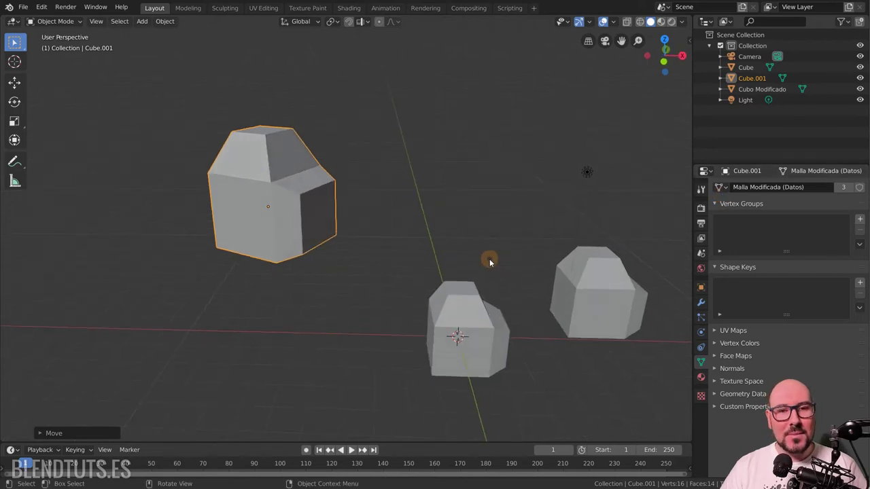
left_click(492, 265)
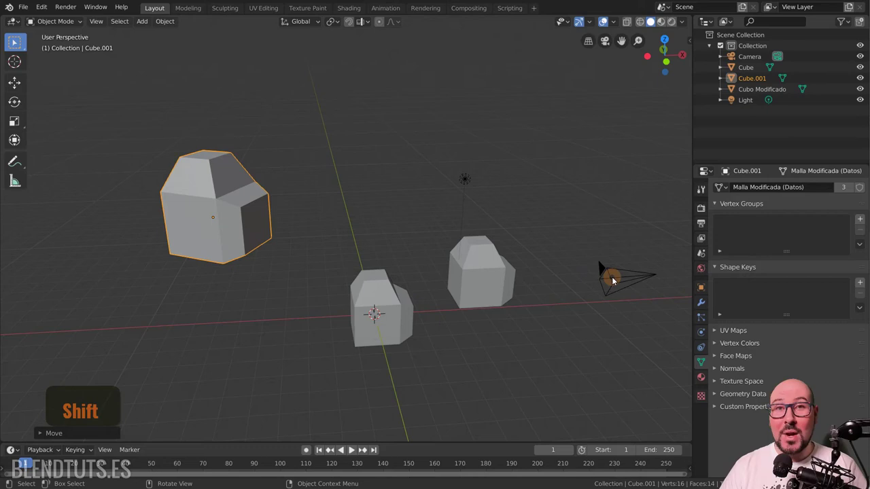
left_click(236, 208)
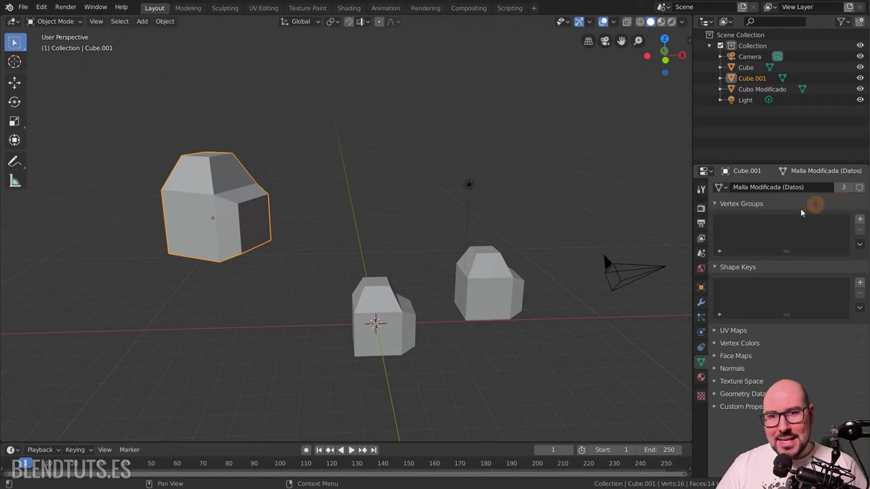
Make Cubo Modificado's mesh single-user, creating Malla Modificada (Datos).001
left_click(395, 314)
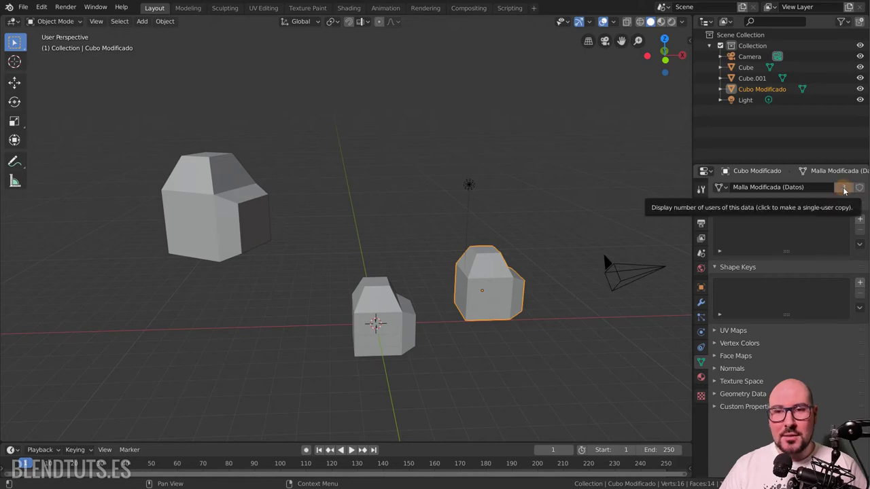
left_click(846, 193)
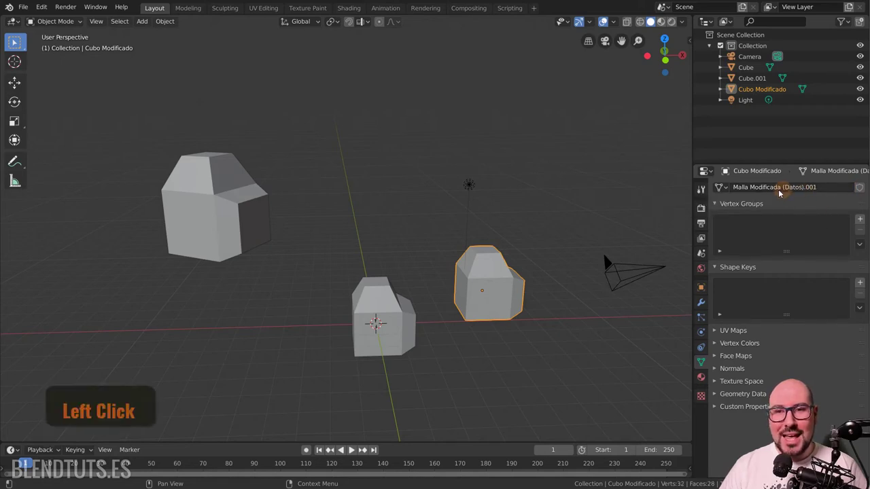
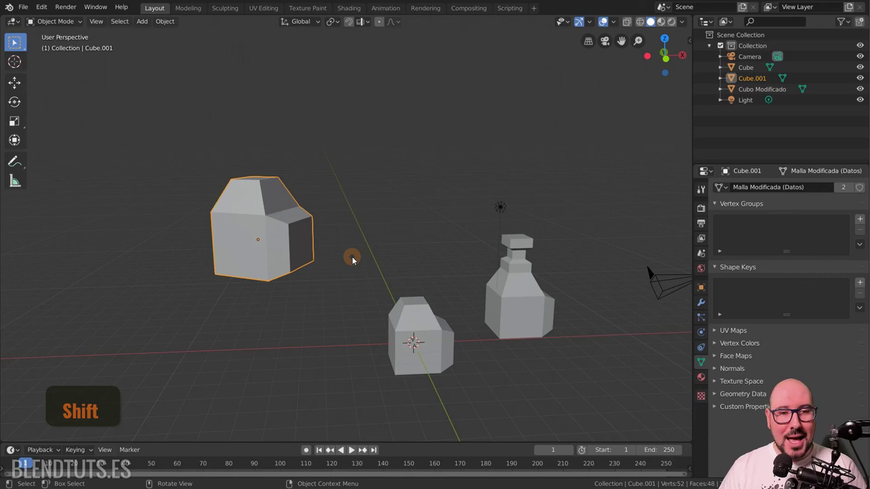
Duplicate Cube.001 independently as Cube.002 above the scene, then scale and tilt it
key("shift+d")
left_click(521, 170)
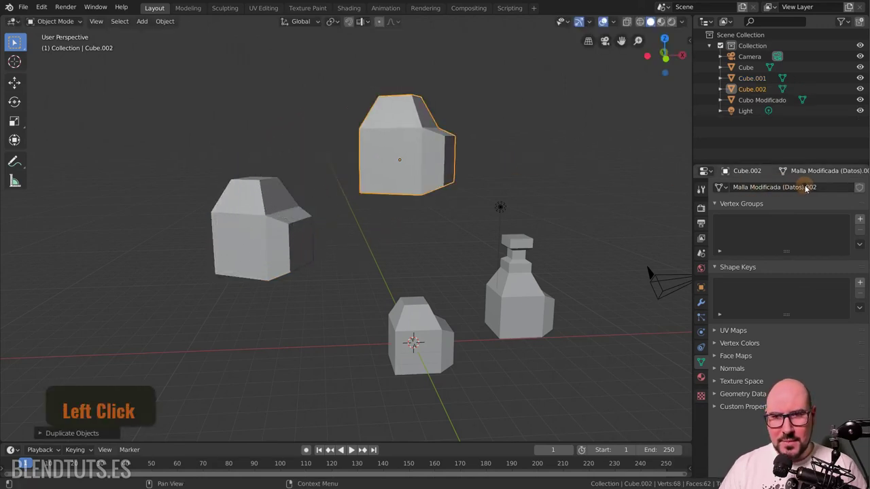
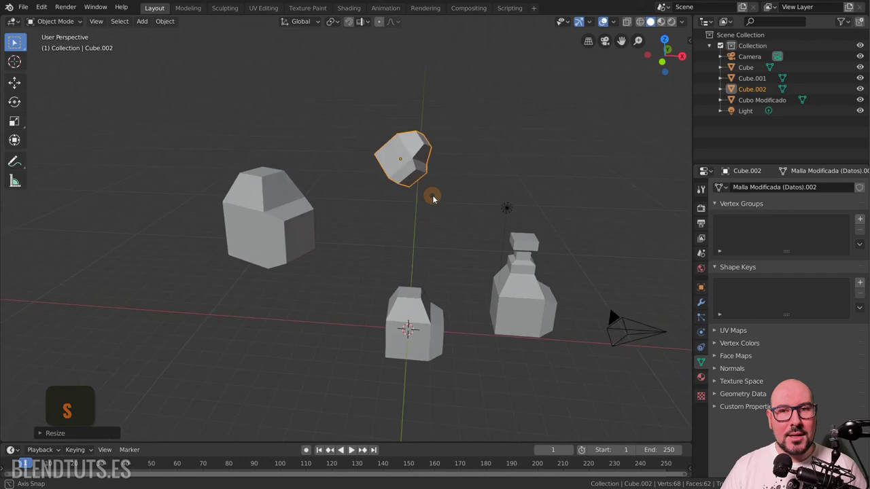
key("s")
key("Tab")
key("Tab")
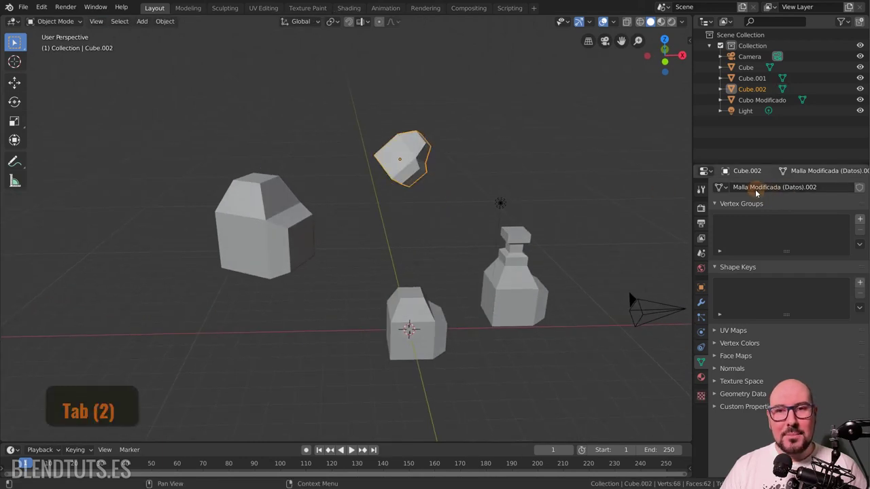